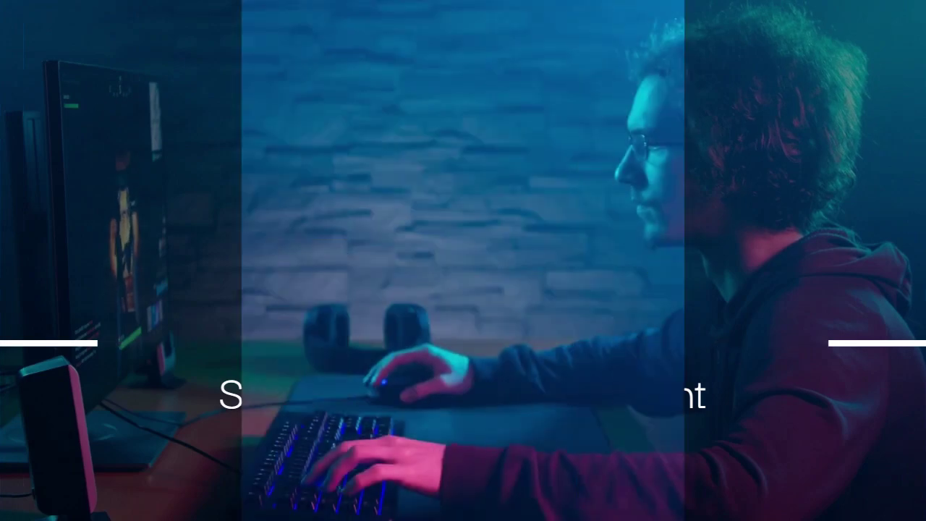
Bring up the Job Manager and load Job-1's completed results into the Visualization module
left_click(354, 249)
double_click(298, 67)
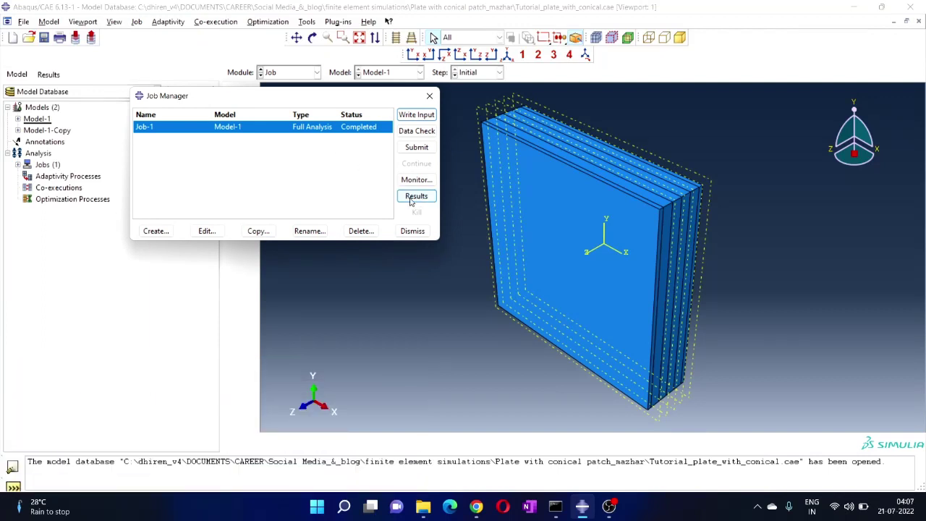
left_click(412, 197)
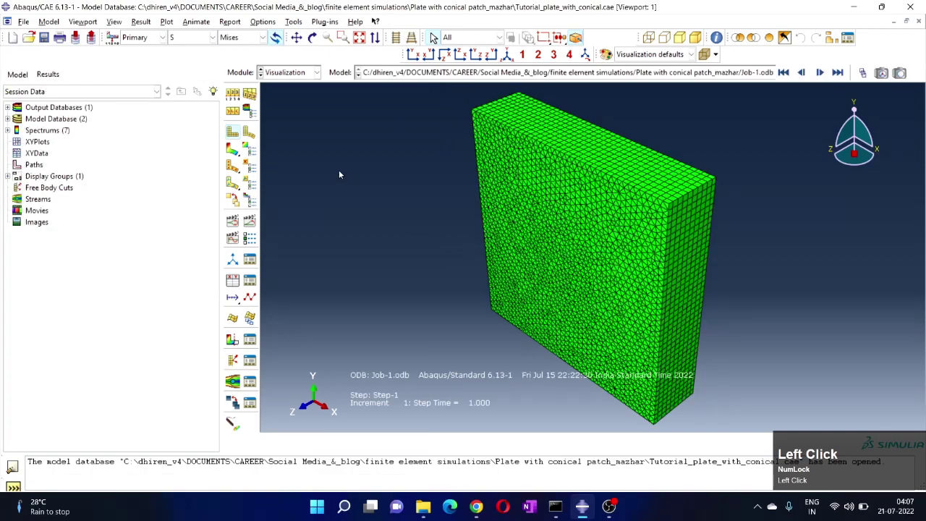